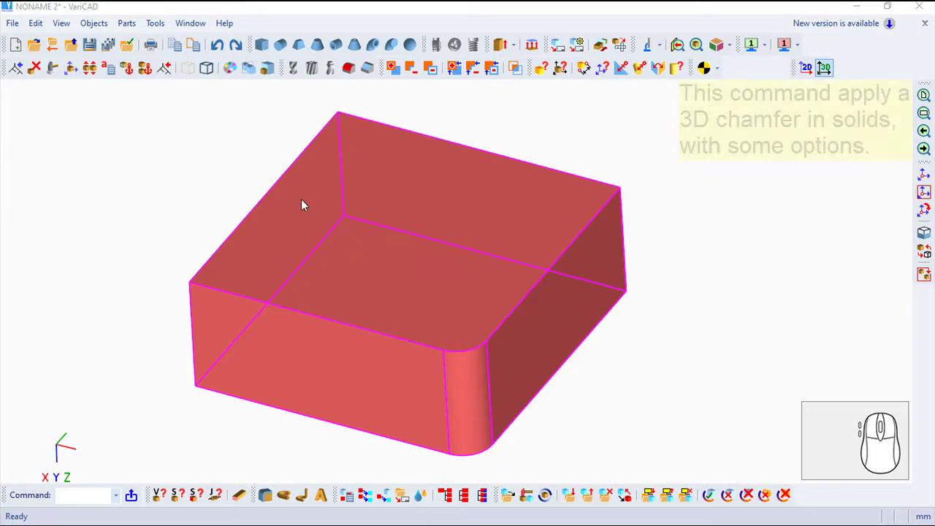
Start the 3D chamfer command from the solid modelling commands.
{"action": "left_click", "coordinate": [98, 25]}
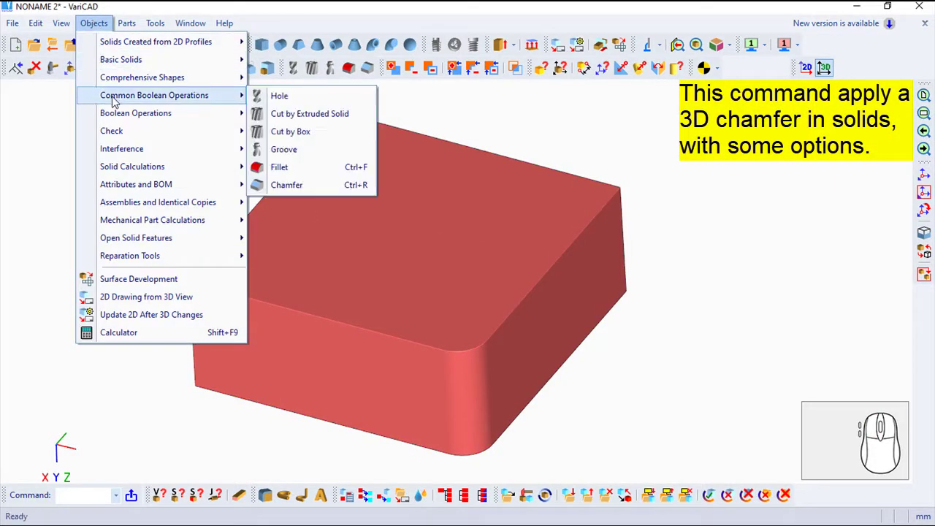
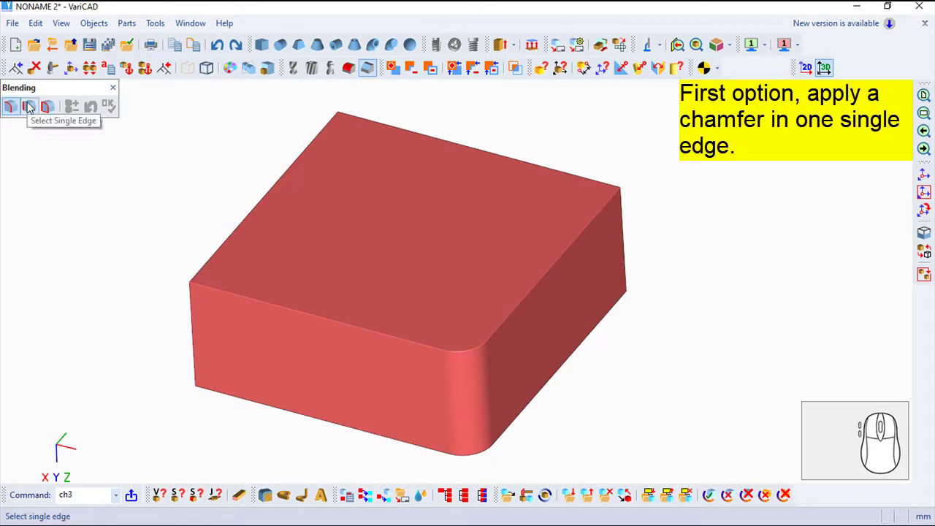
Chamfer a single edge of the box with distances 3 and 3.
{"action": "left_click", "coordinate": [30, 110]}
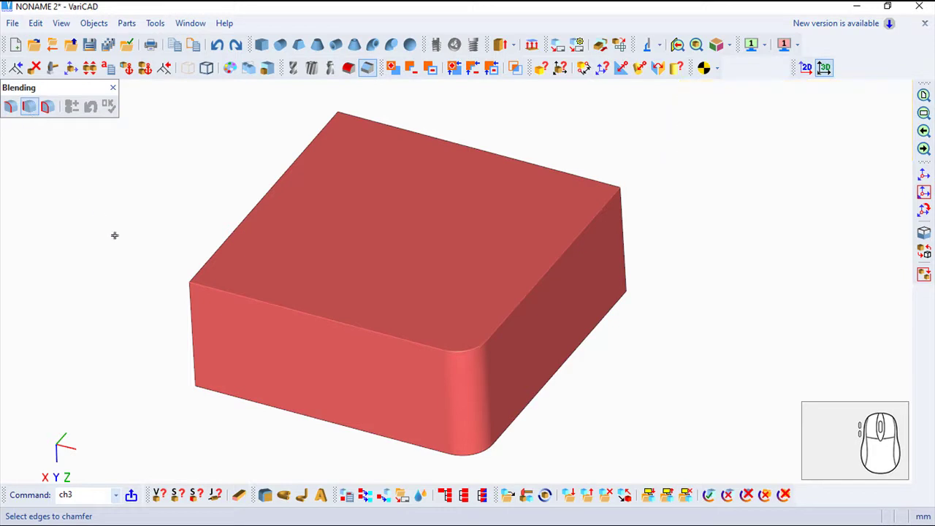
{"action": "right_click", "coordinate": [167, 64]}
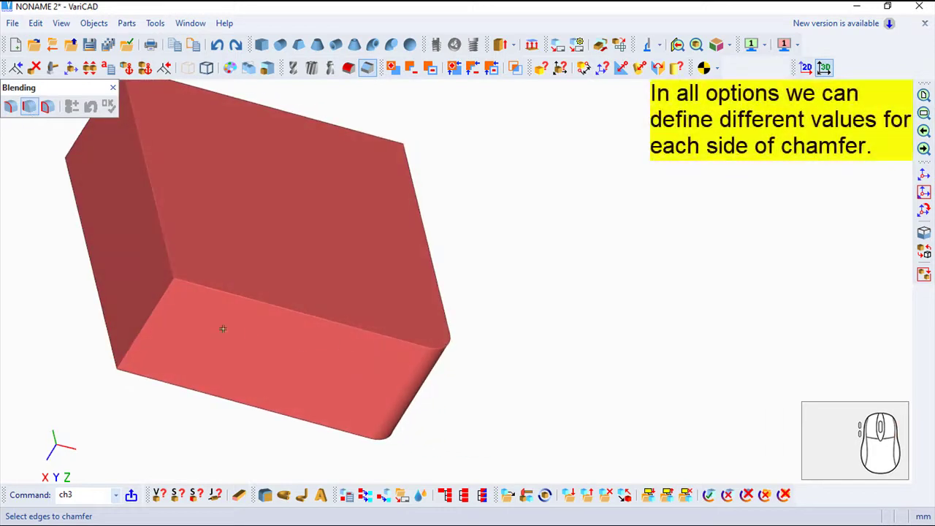
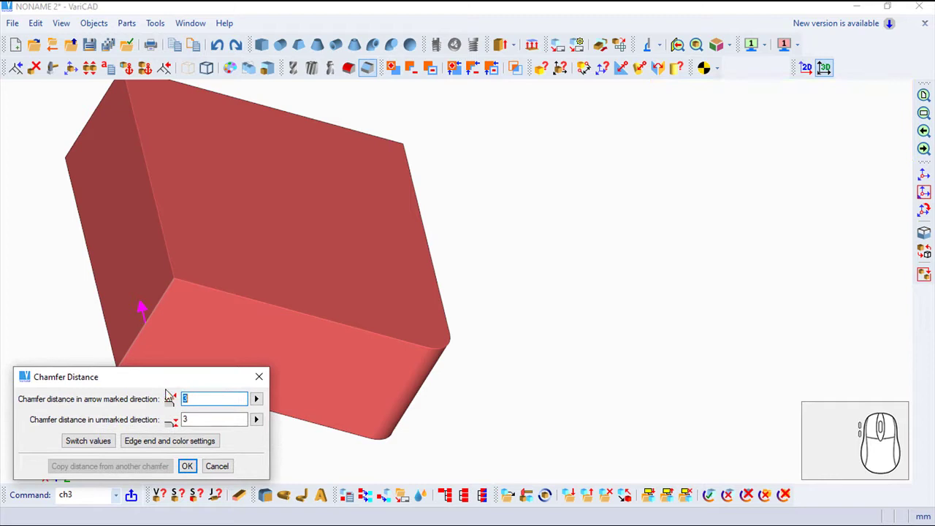
{"action": "left_click", "coordinate": [197, 471]}
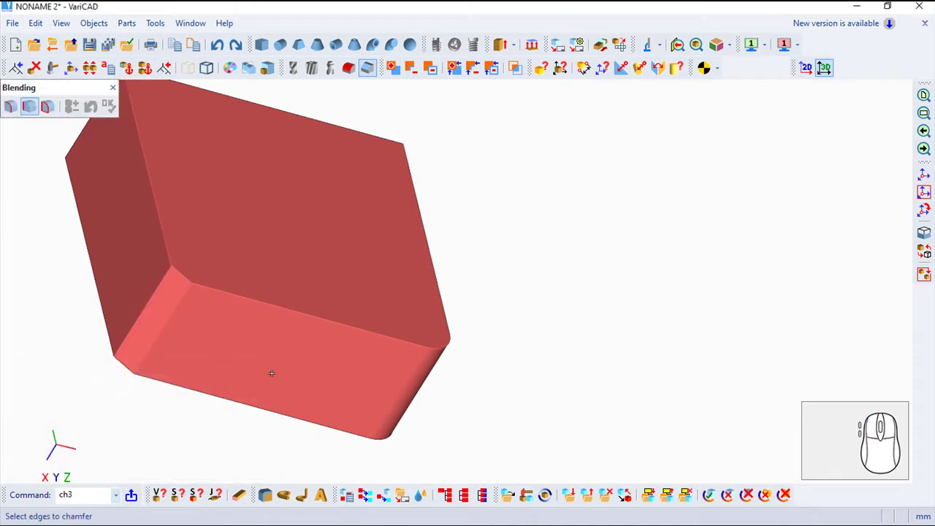
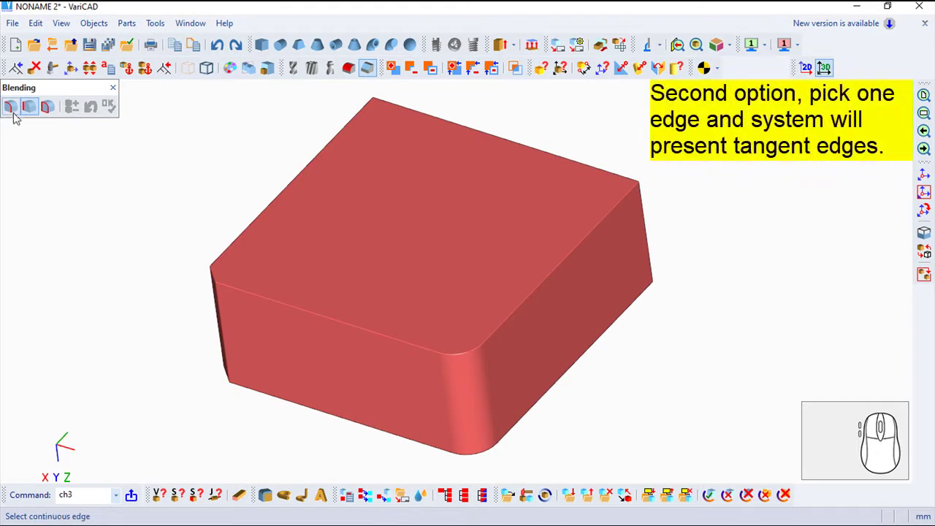
Chamfer the tangent top edge chain around the rounded corner by 3/3.
{"action": "left_click", "coordinate": [16, 114]}
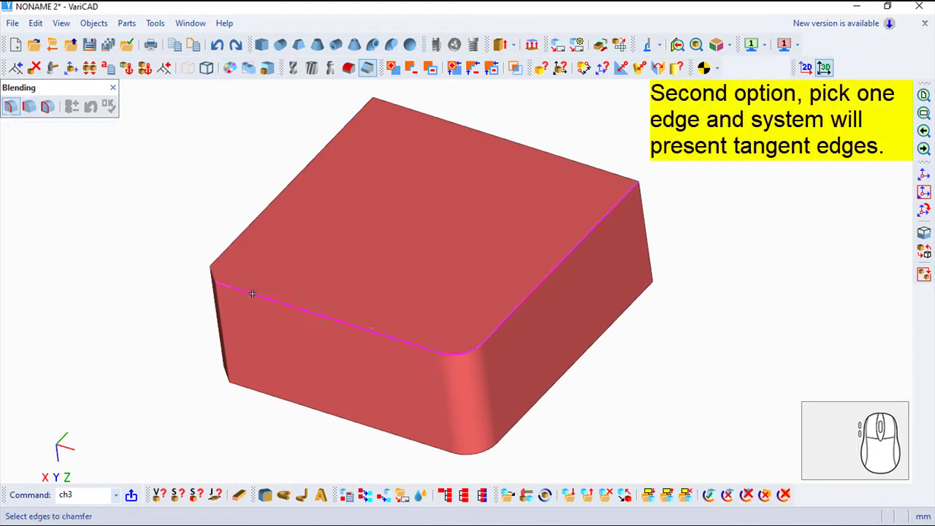
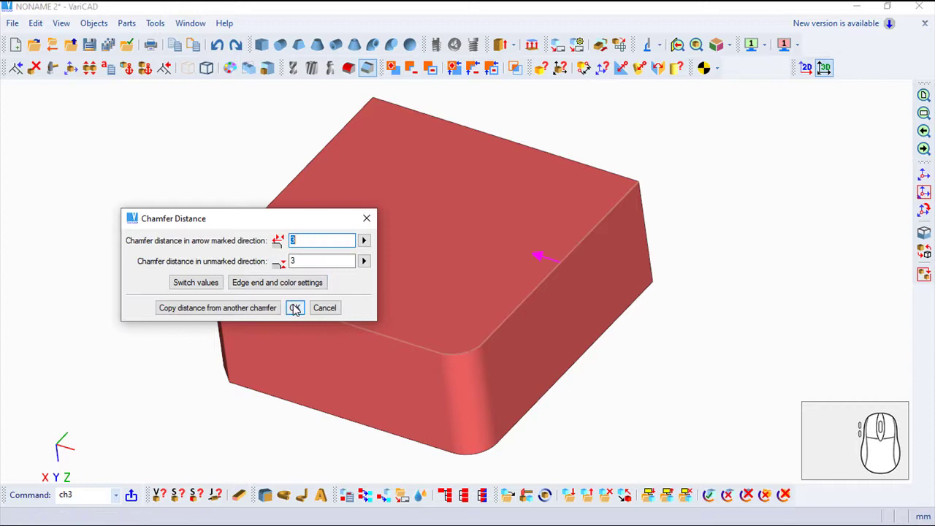
{"action": "left_click", "coordinate": [301, 312]}
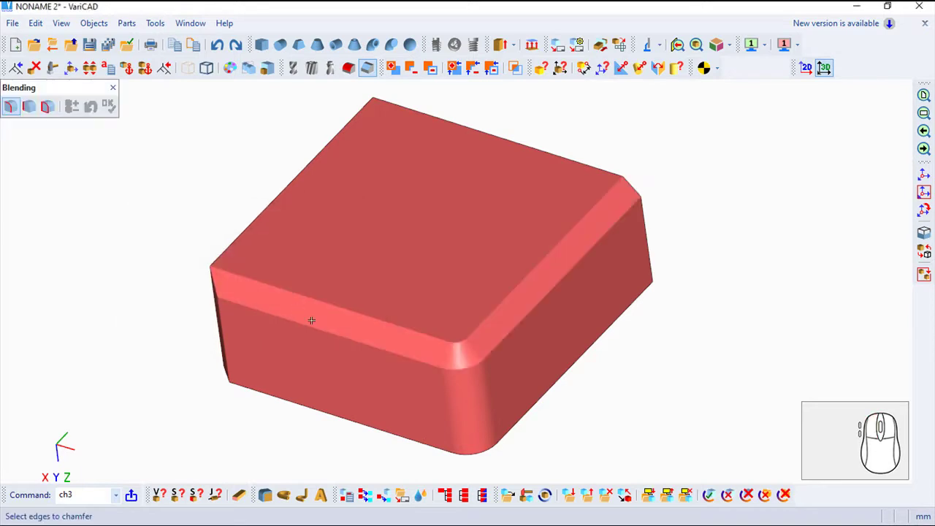
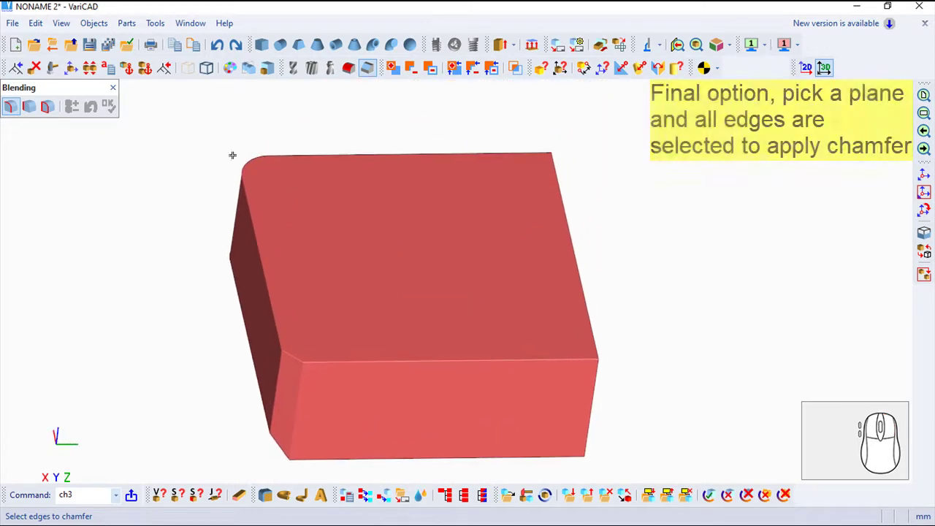
Switch the chamfer to picking all edges of the top face.
{"action": "left_click", "coordinate": [52, 108]}
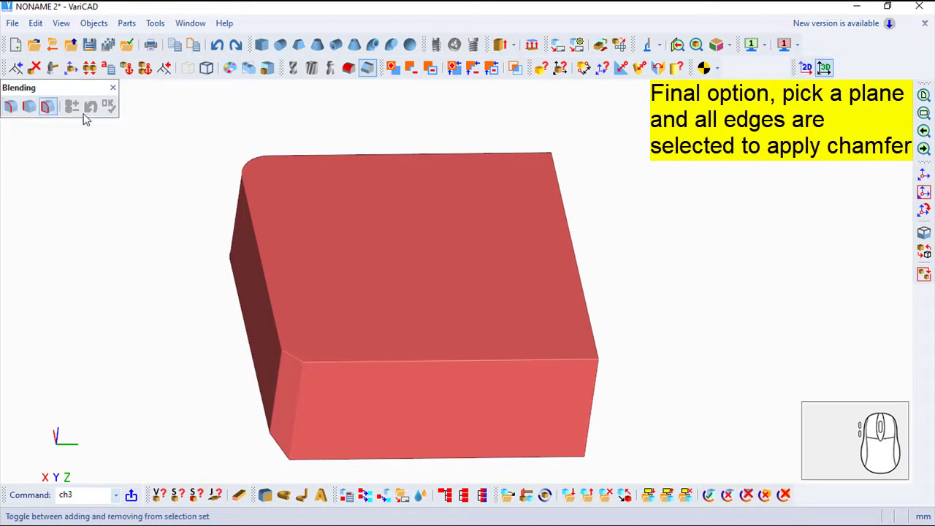